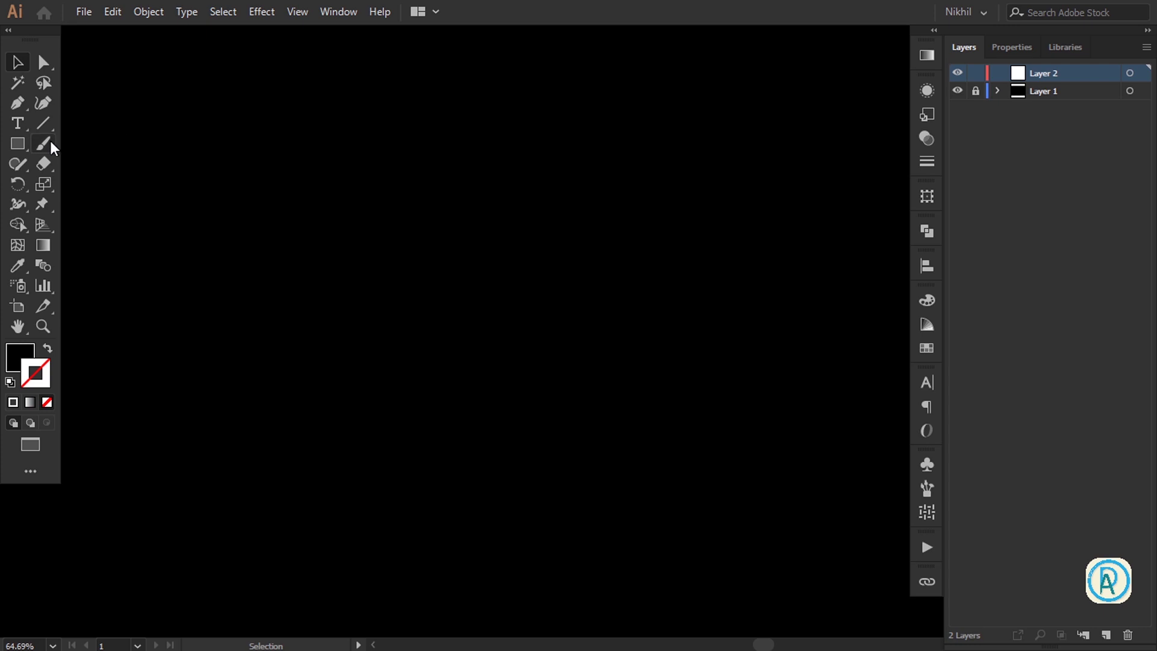
Draw a large circle on a new layer above the locked background and leave it selected
left_click(27, 151)
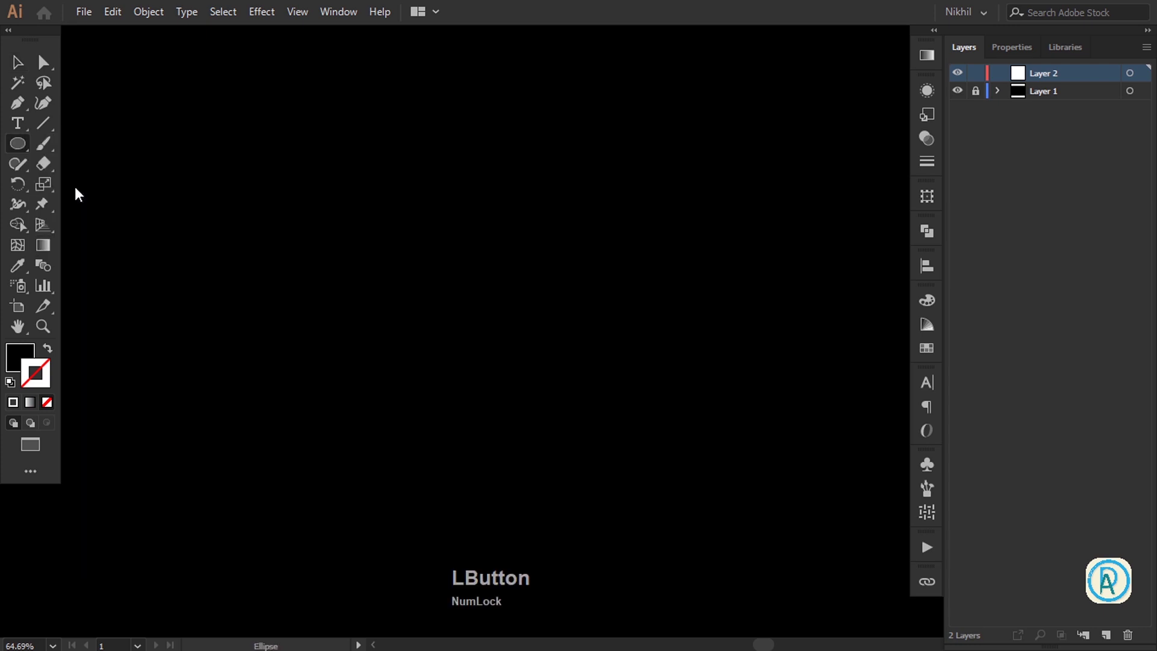
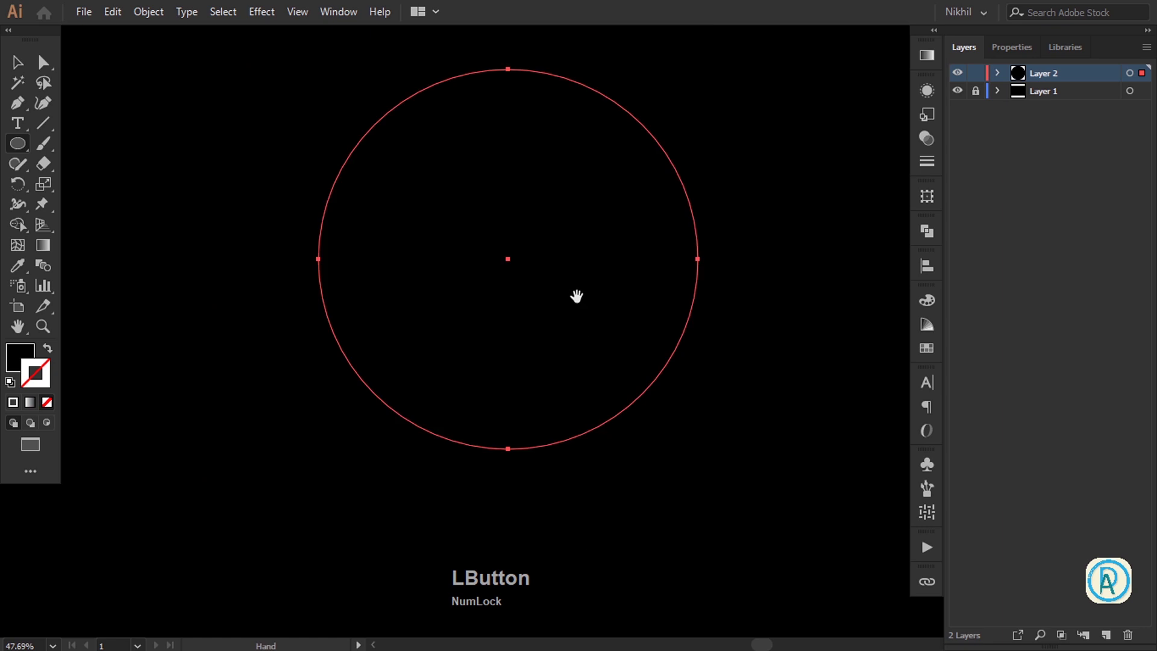
key("v")
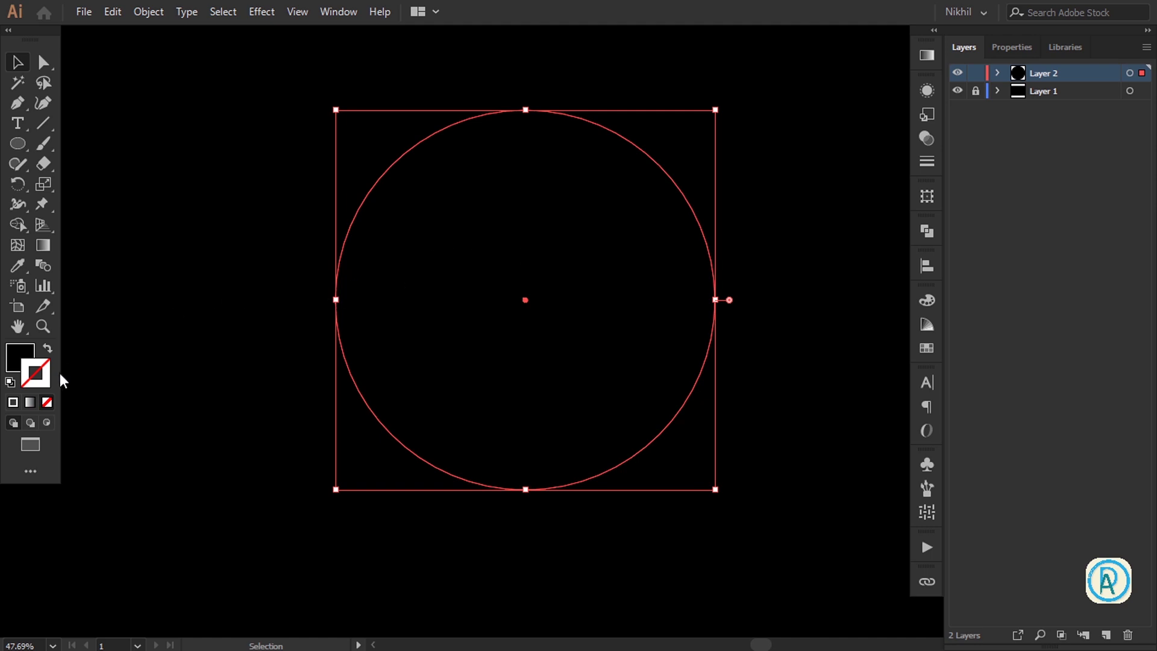
Give the circle no fill and a white outline stroke, then deselect it
left_click(15, 405)
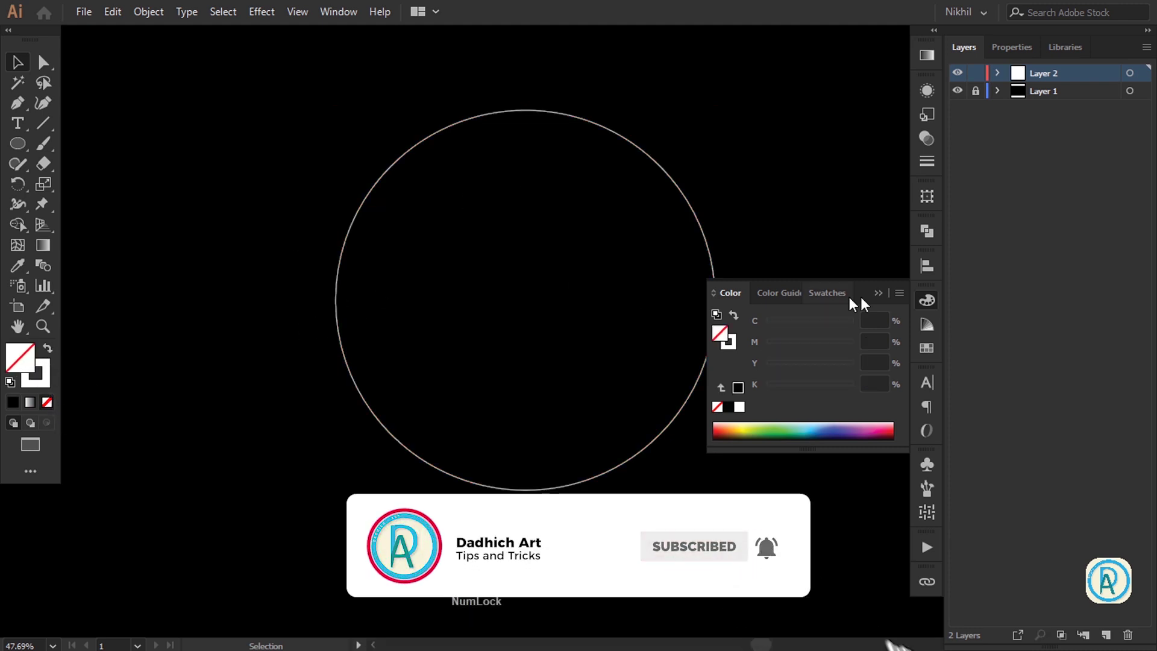
left_click(882, 296)
key("space")
left_click(608, 290)
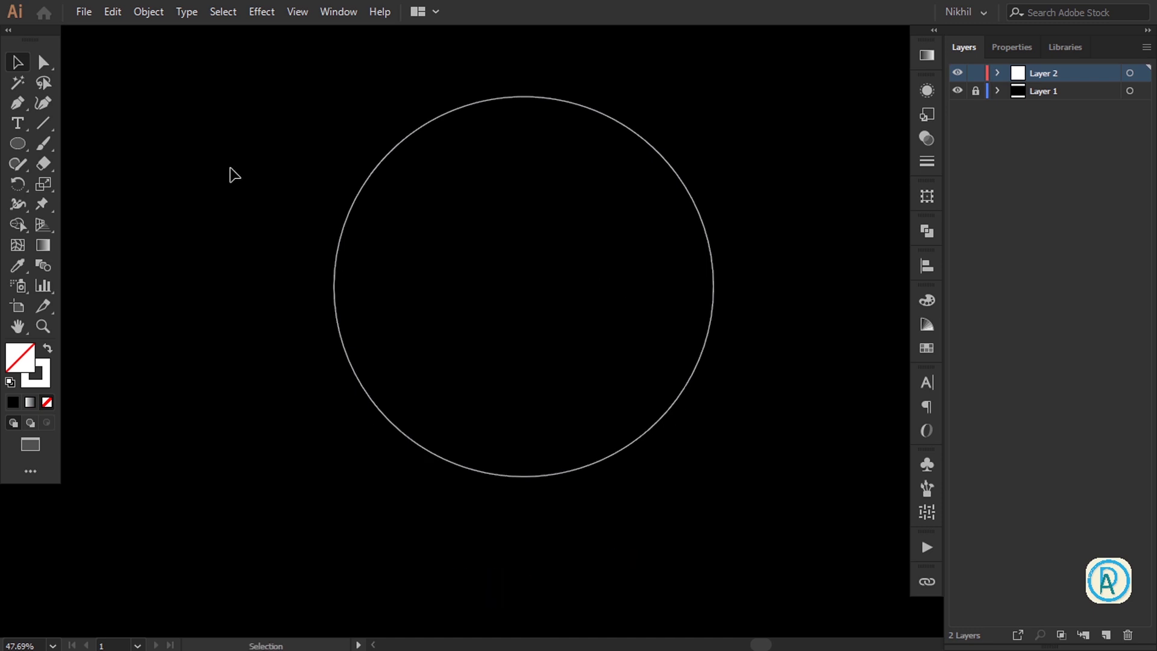
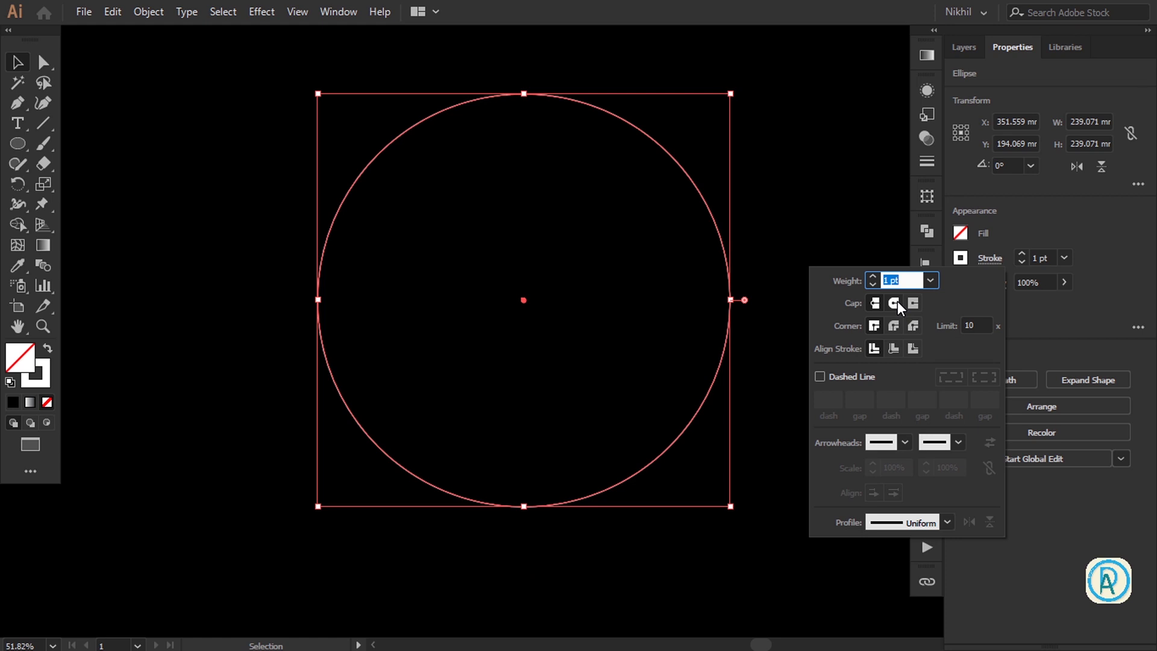
Make the stroke a 20 pt round-cap dashed line with 0 pt dash, 25 pt gap and a tapered width profile
left_click(901, 307)
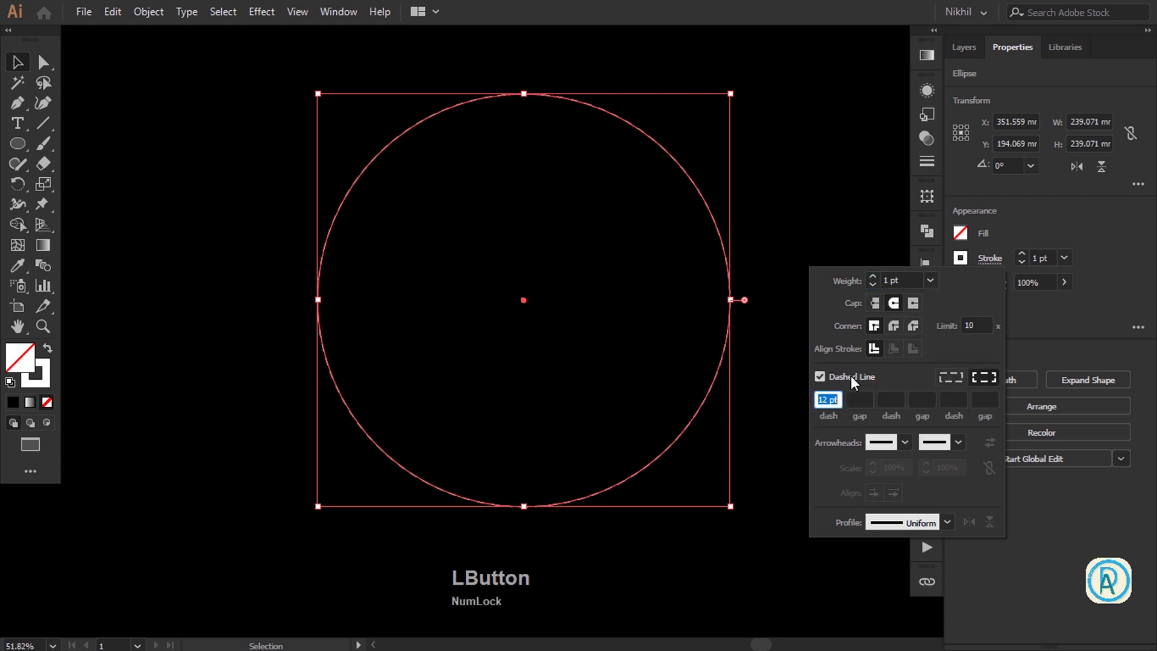
key("super+KP_Add")
left_click(954, 530)
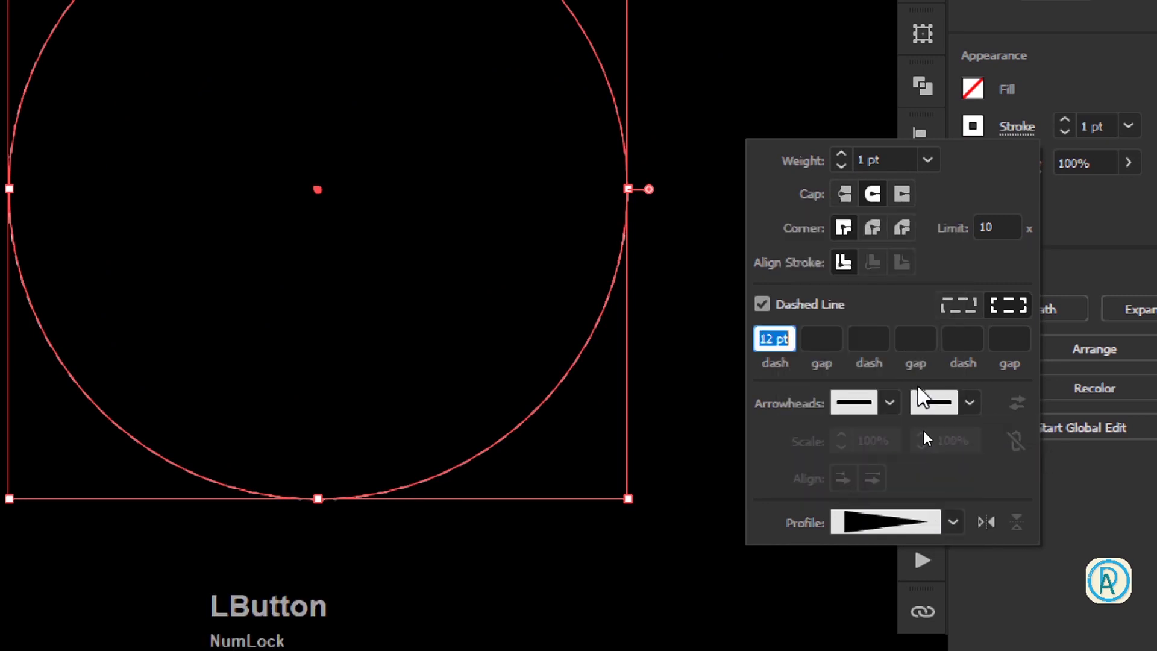
key("super+KP_Subtract")
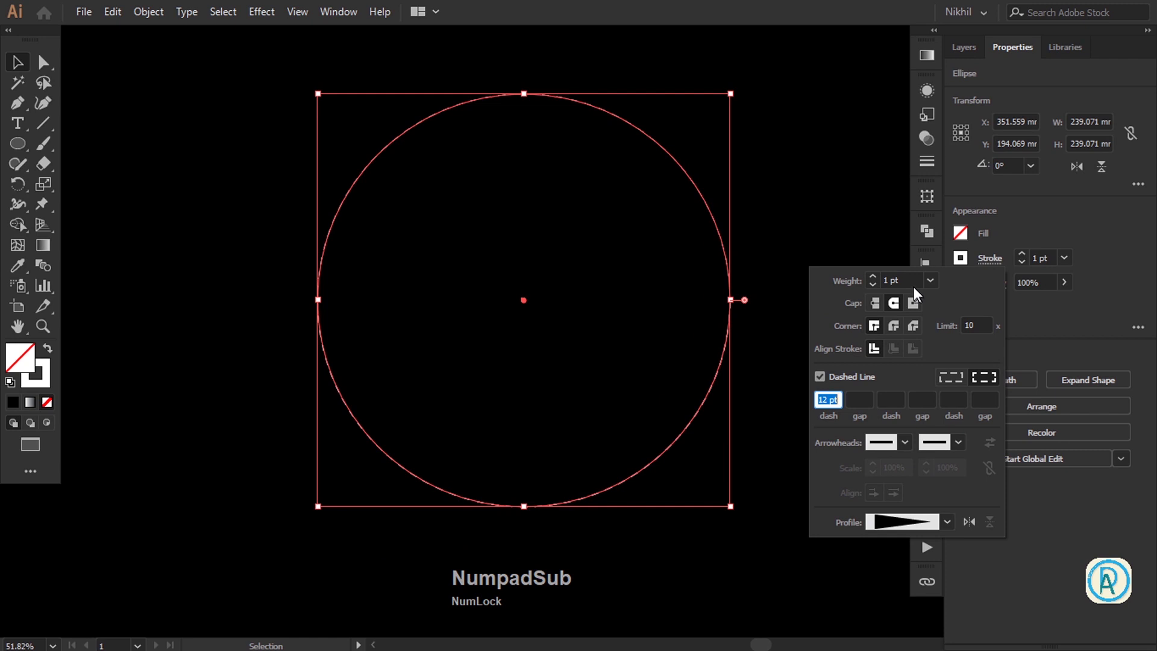
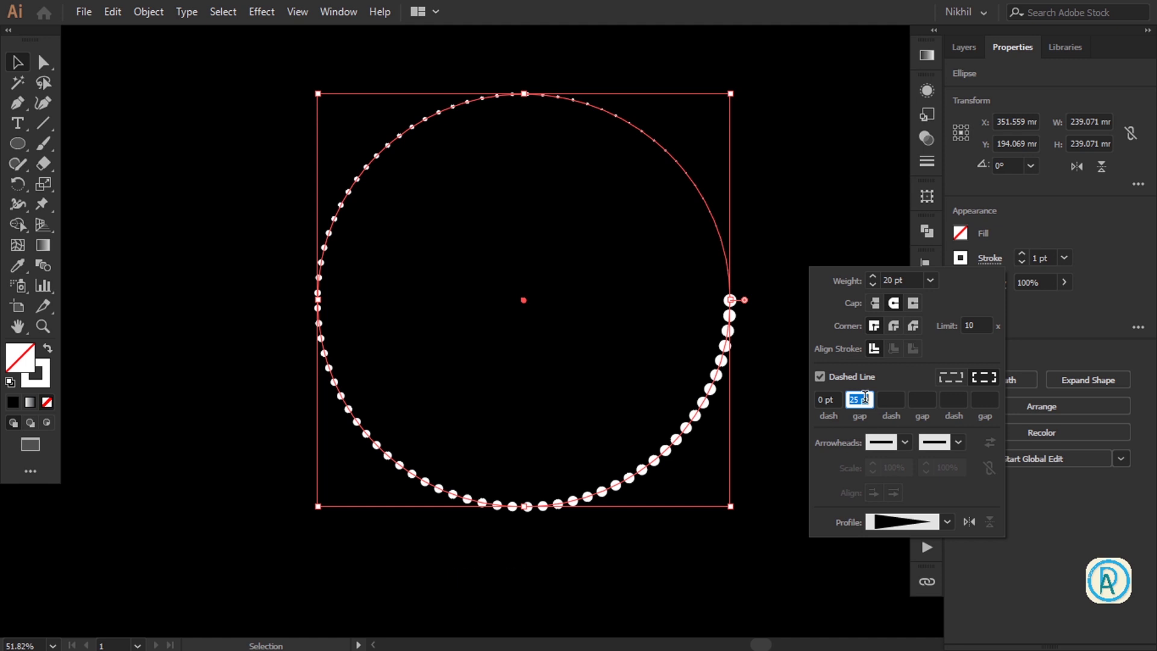
left_click(1055, 219)
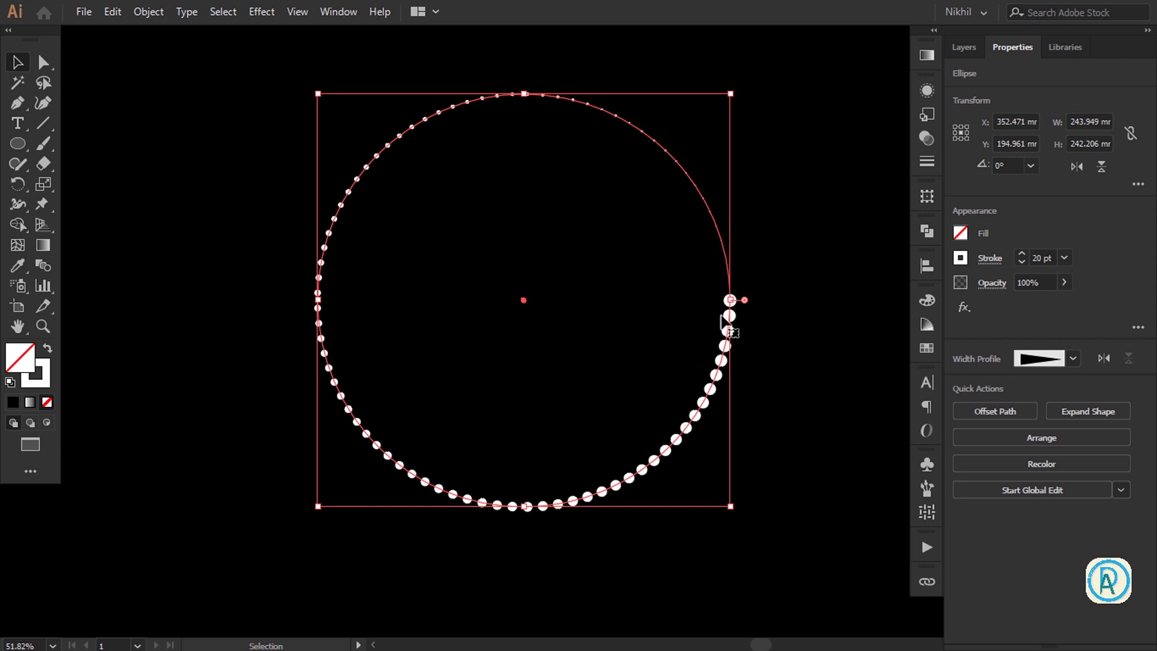
Reach Effect > Distort & Transform > Transform for the selected dotted ring
right_click(725, 320)
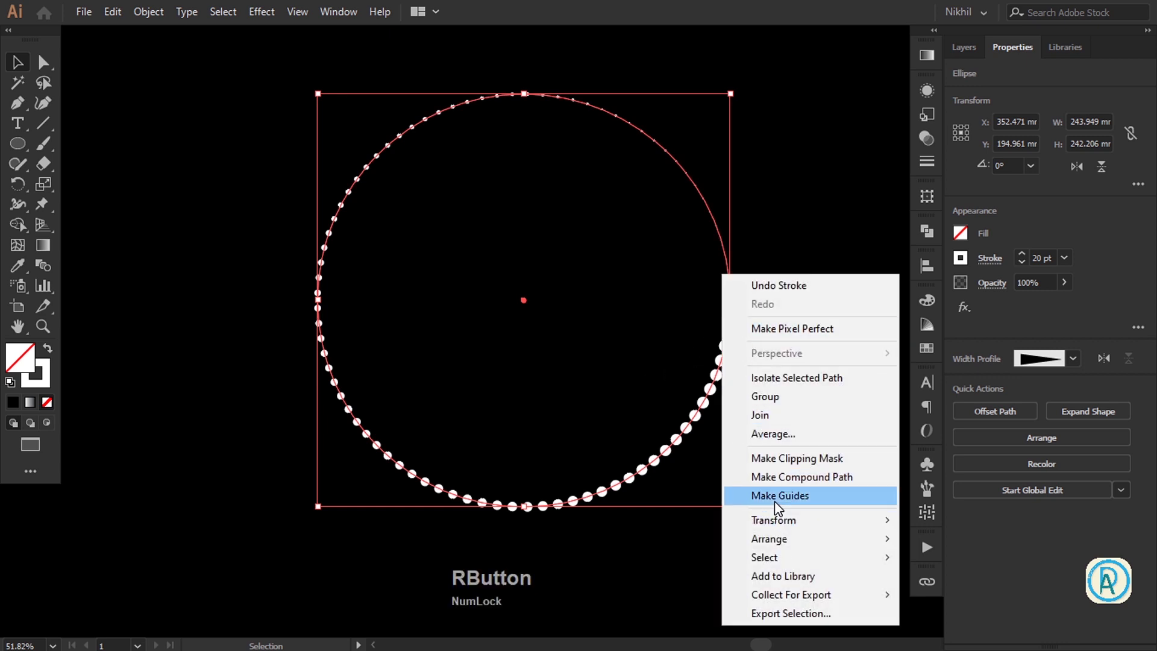
left_click(272, 17)
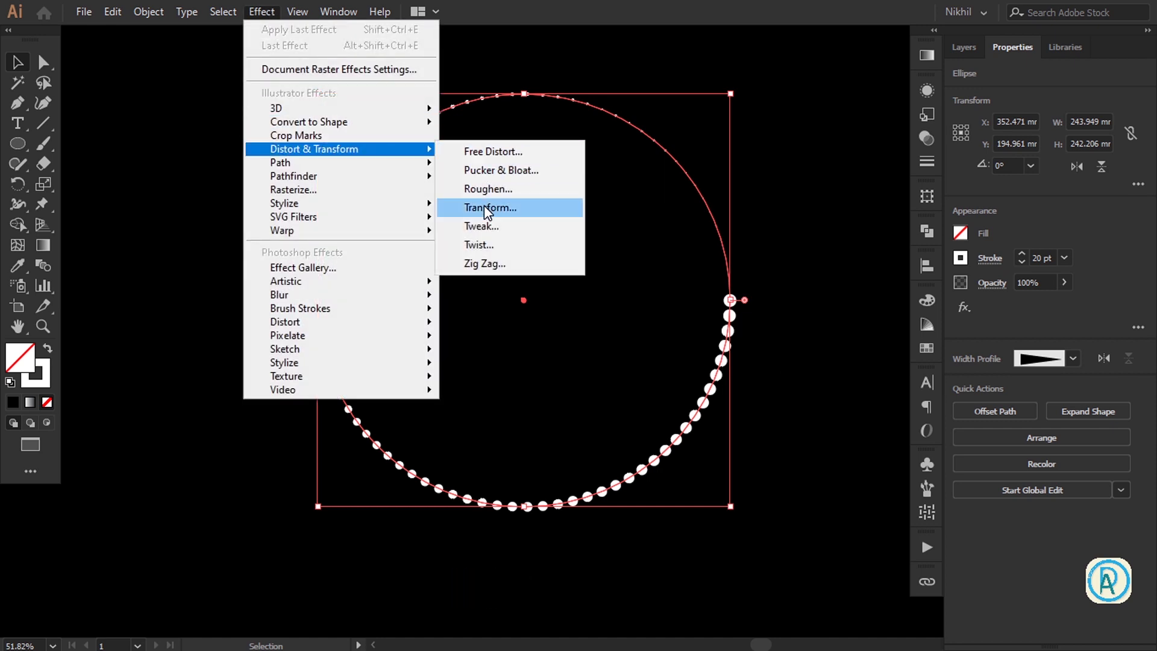
Preview a Transform effect with 20 copies scaled to 95% and rotated into a spiralling dot tunnel
left_click(487, 210)
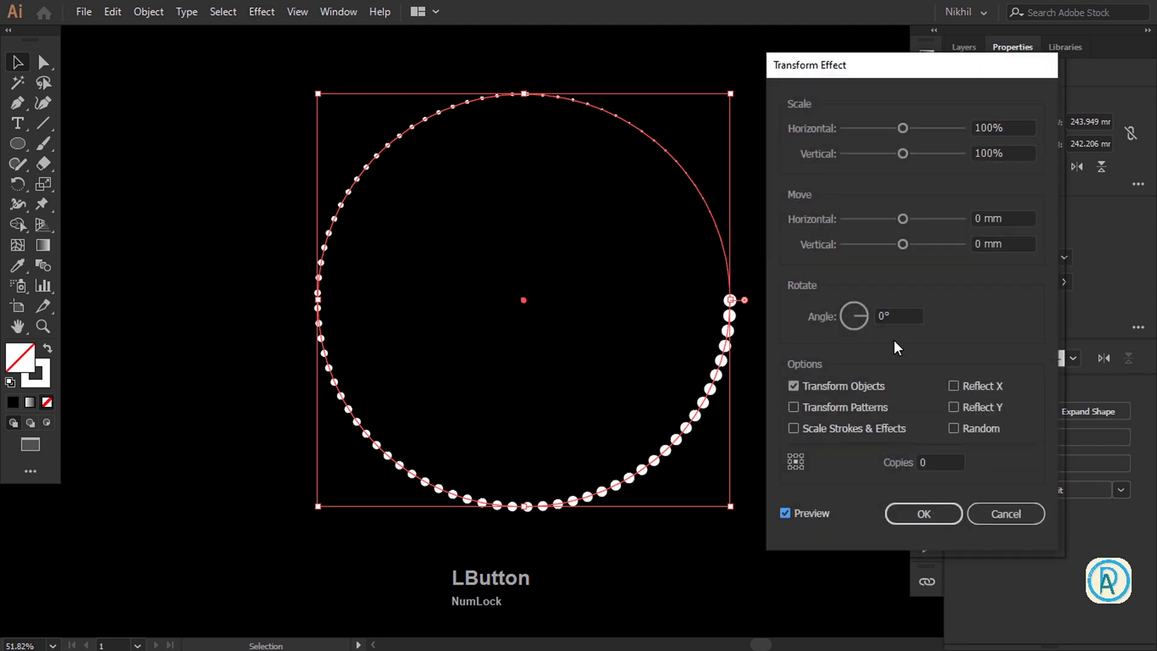
key("KP_2")
key("KP_0")
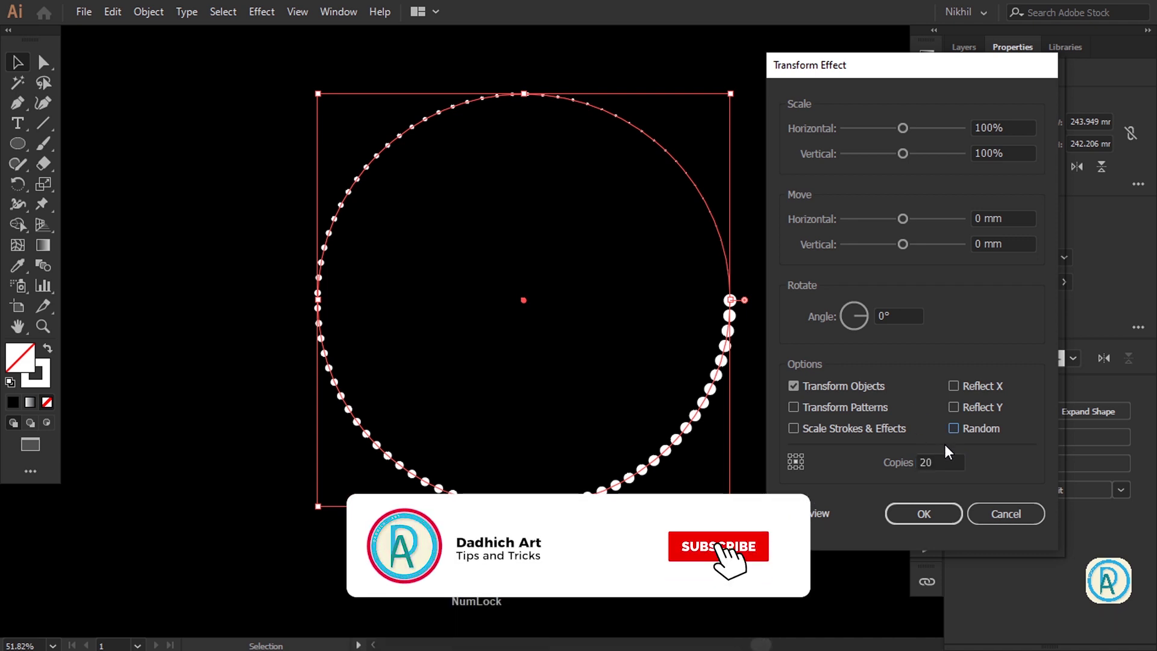
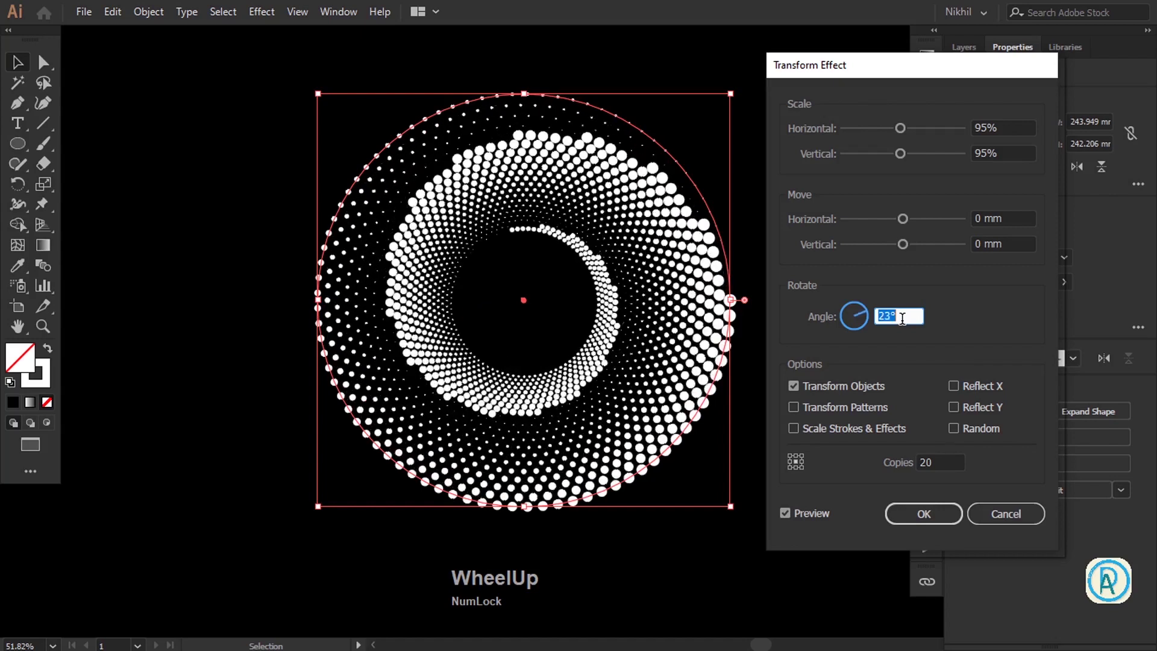
scroll("down", 3)
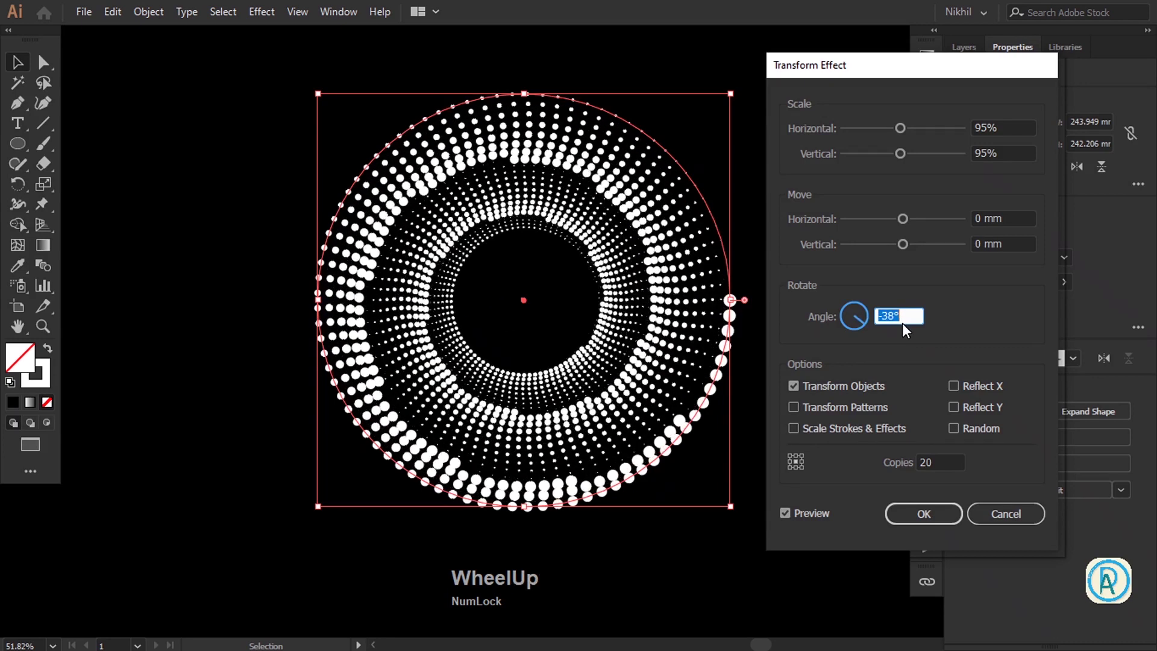
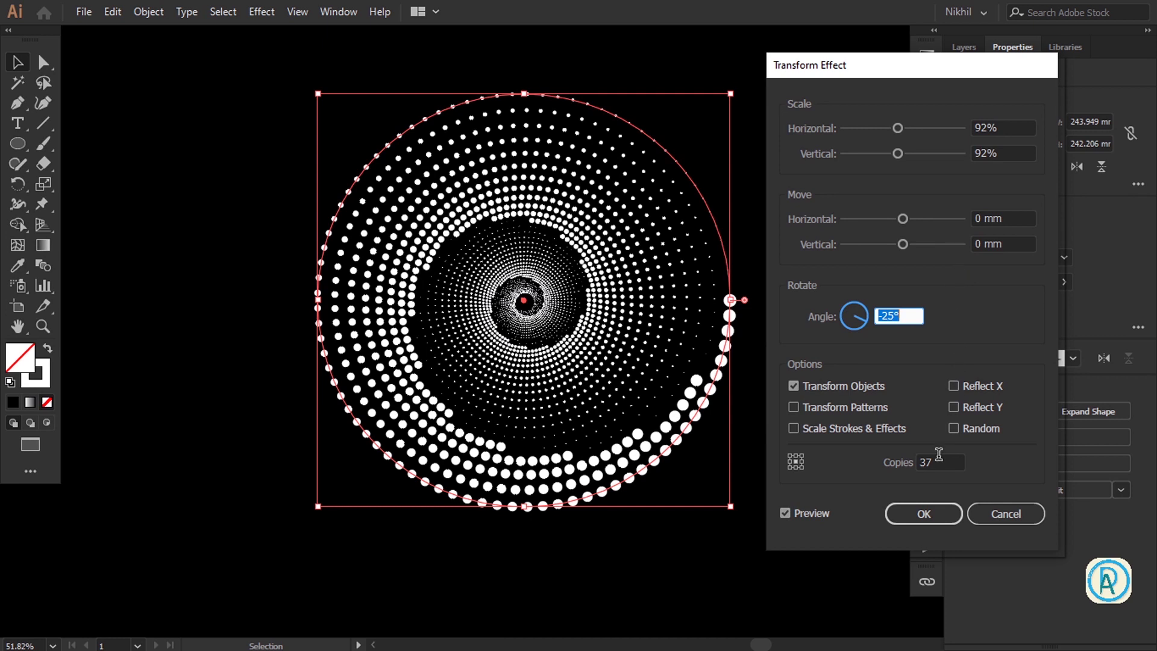
Set the stroke to 19 pt with 22 pt gaps and flip its width profile so larger dots sit outside
left_click(936, 520)
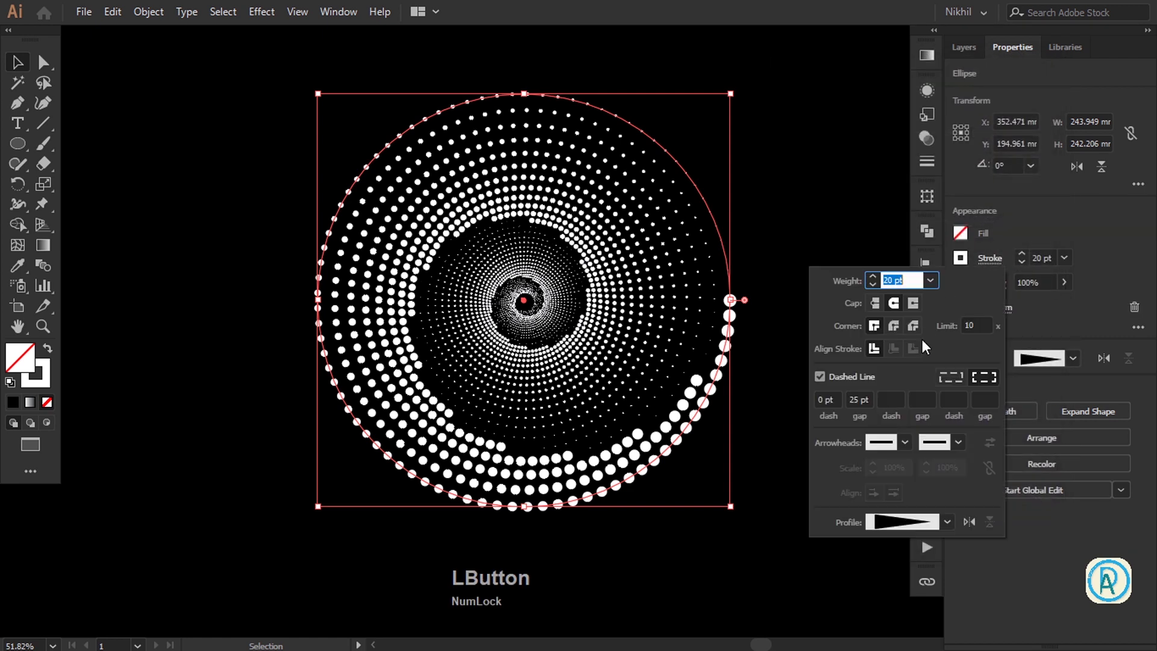
scroll("up", 3)
scroll("down", 3)
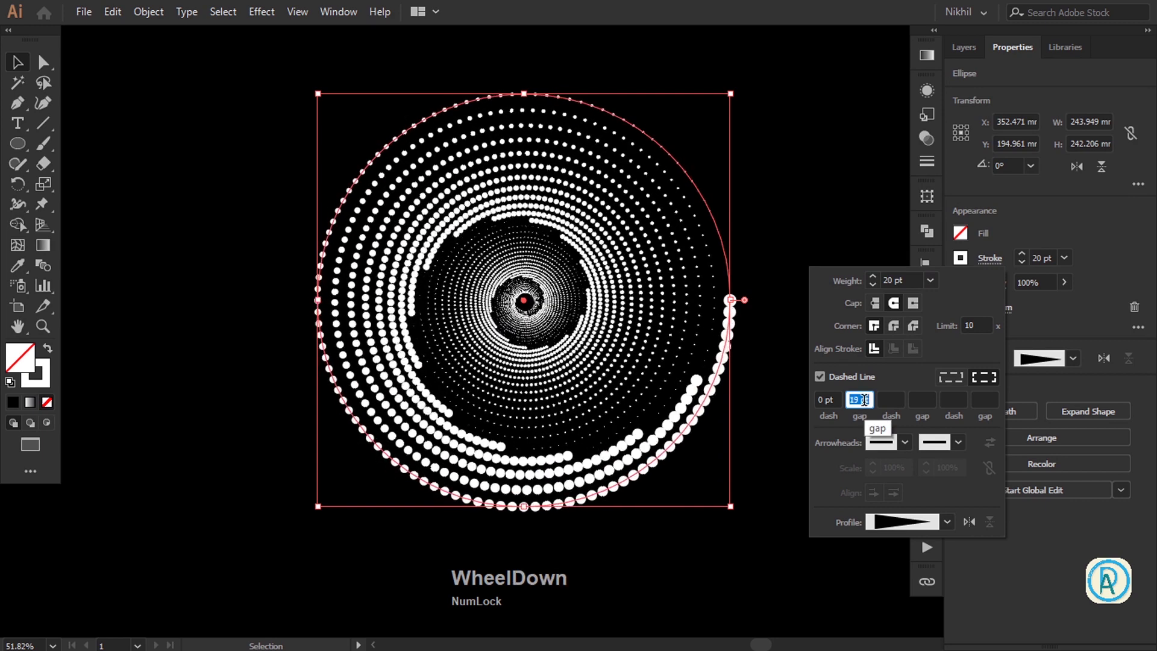
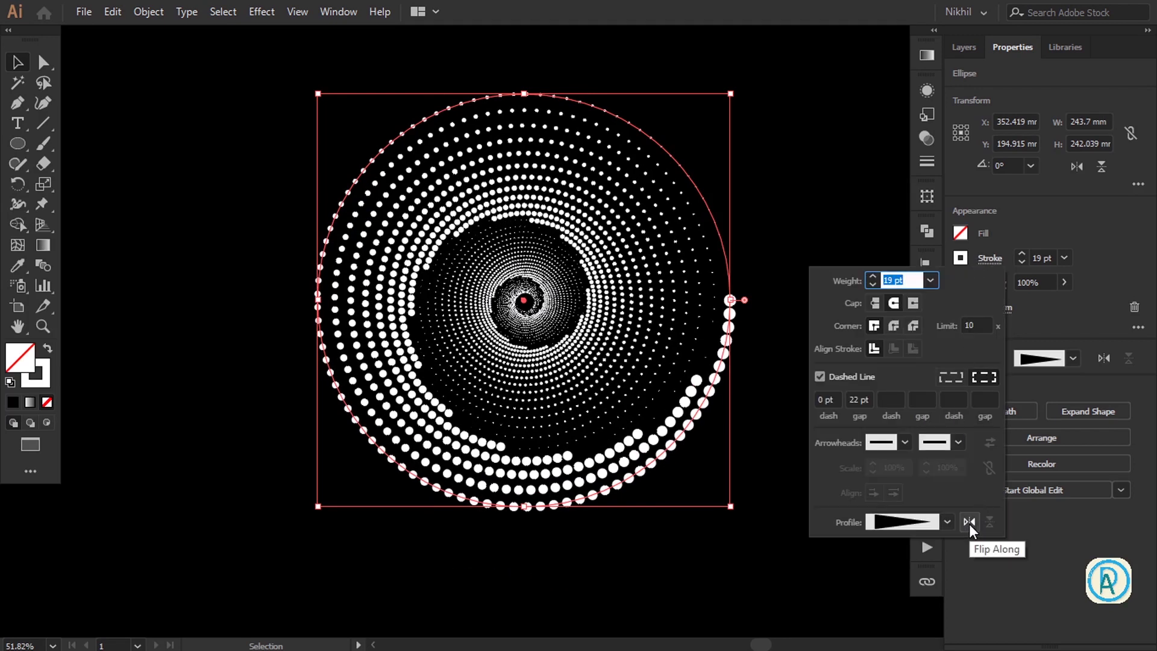
left_click(974, 530)
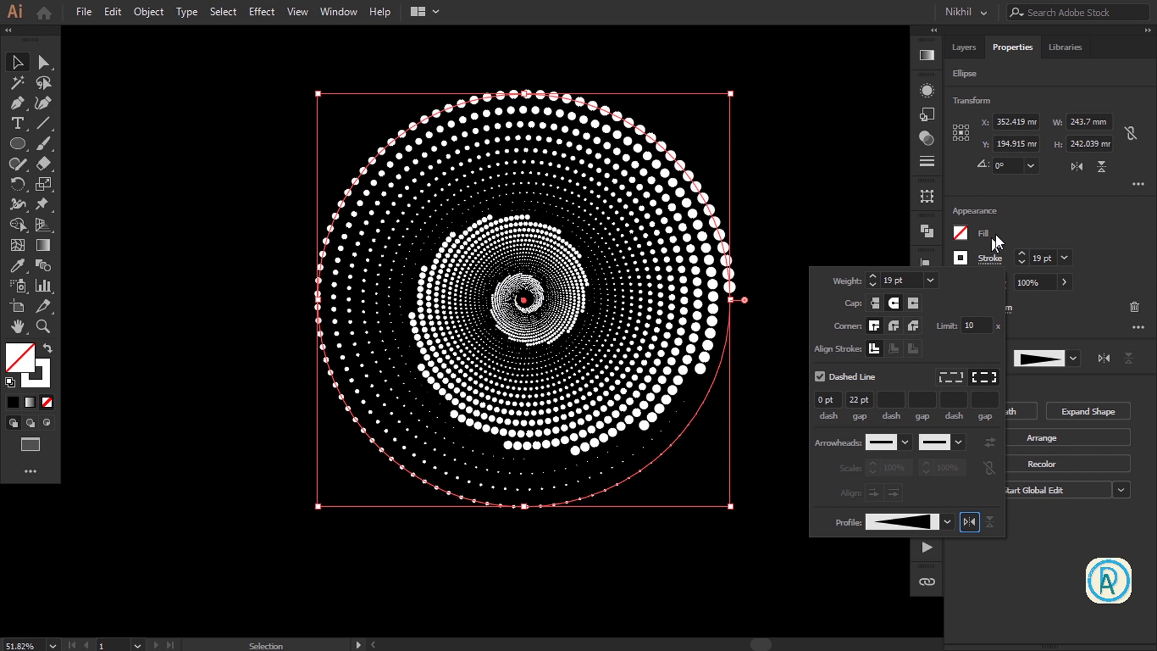
Reopen the Transform effect from the Appearance panel with live preview on
left_click(1017, 217)
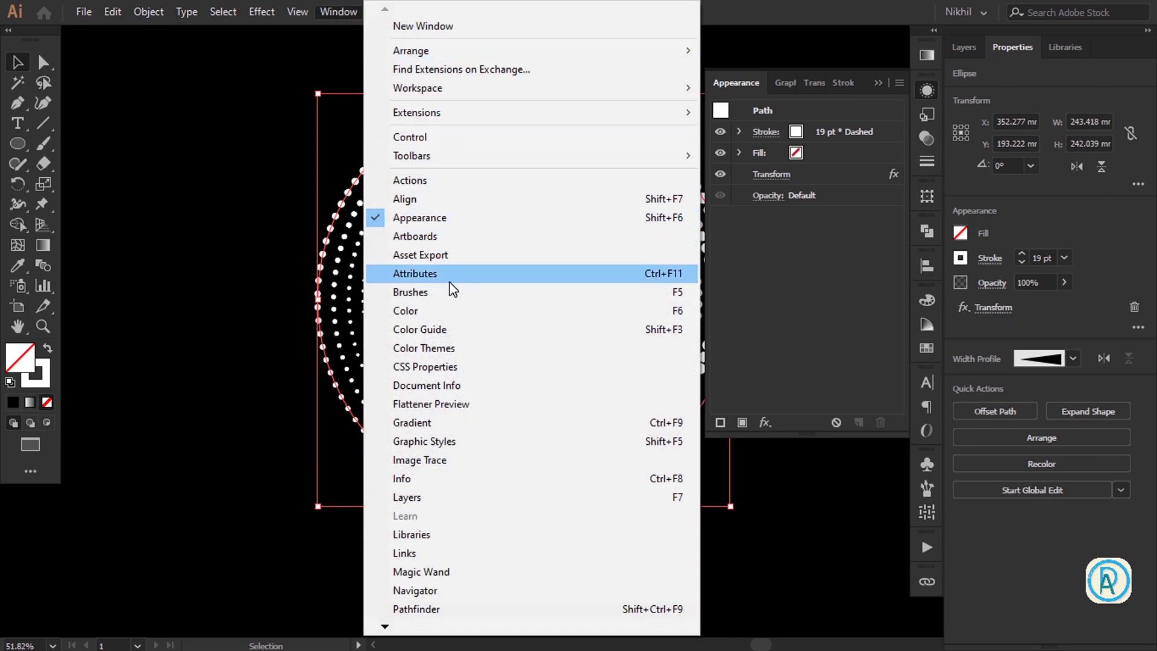
left_click(807, 249)
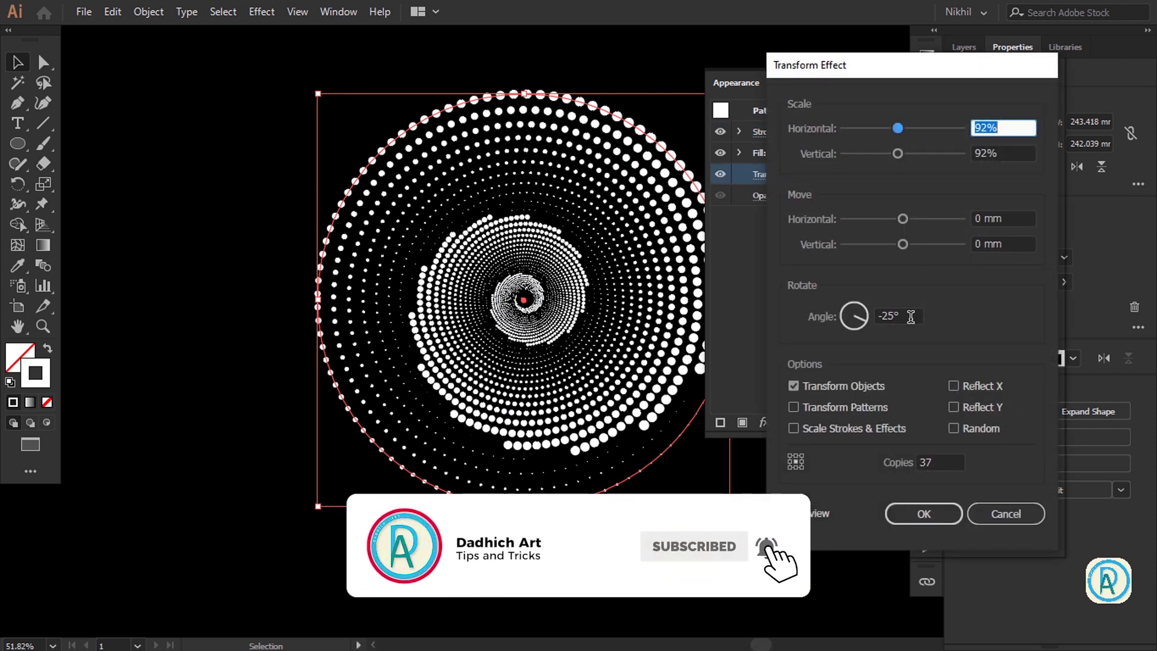
scroll("up", 3)
scroll("down", 3)
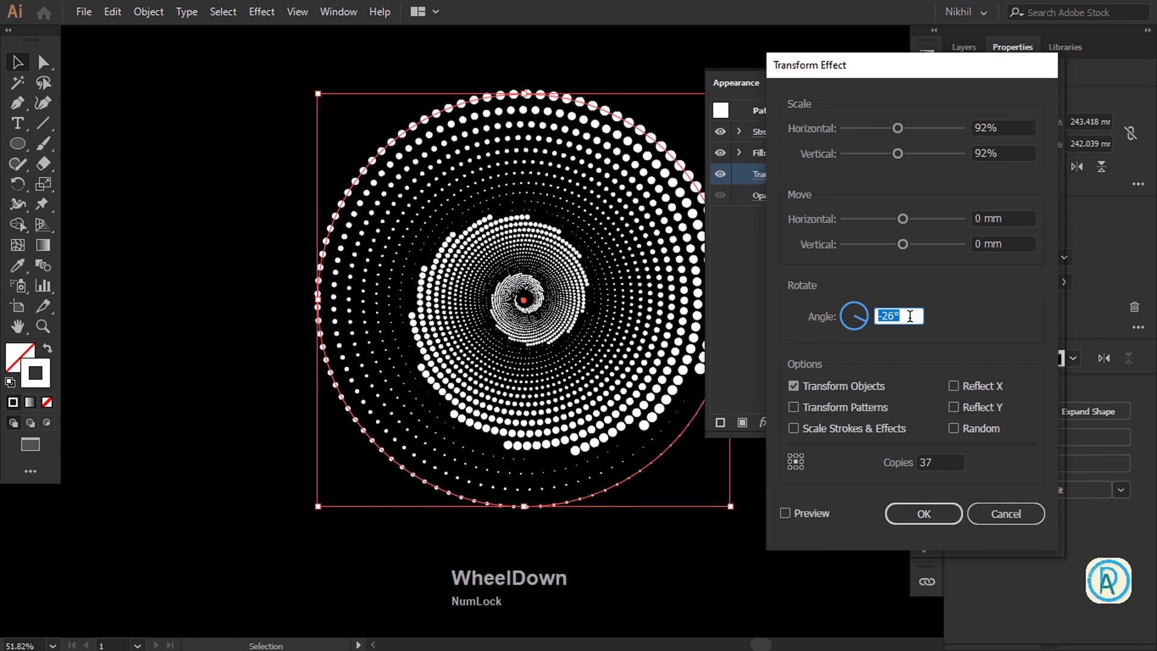
left_click(808, 516)
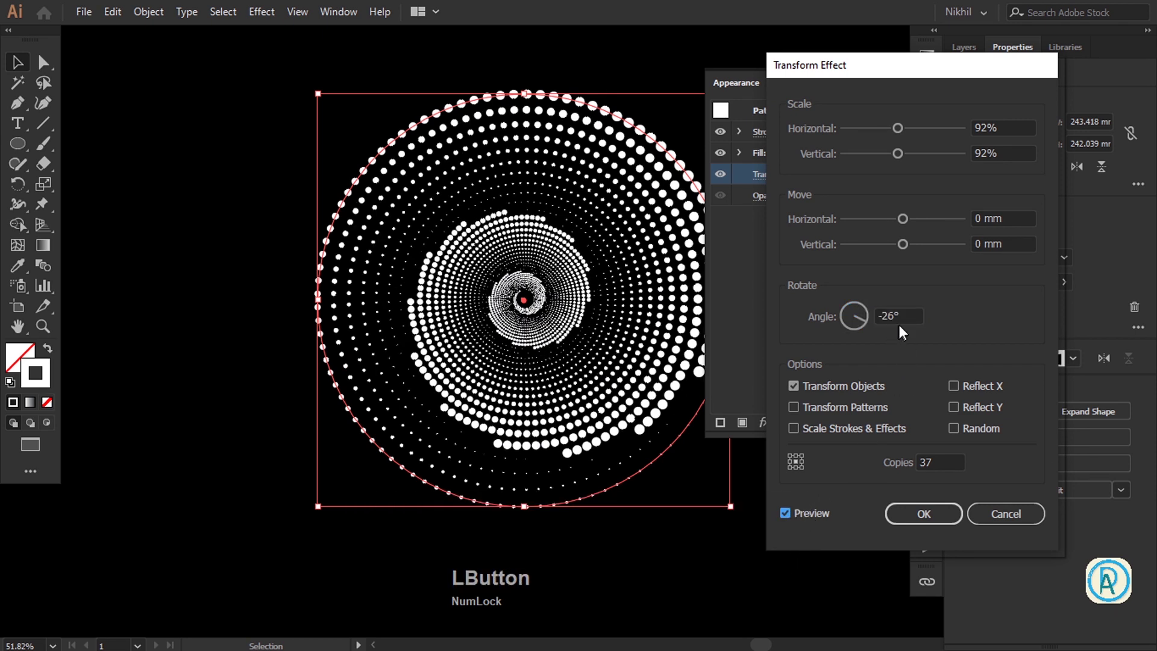
Confirm the effect at 95% scale, 39 copies and about -11° rotation for a denser vortex
scroll("down", 3)
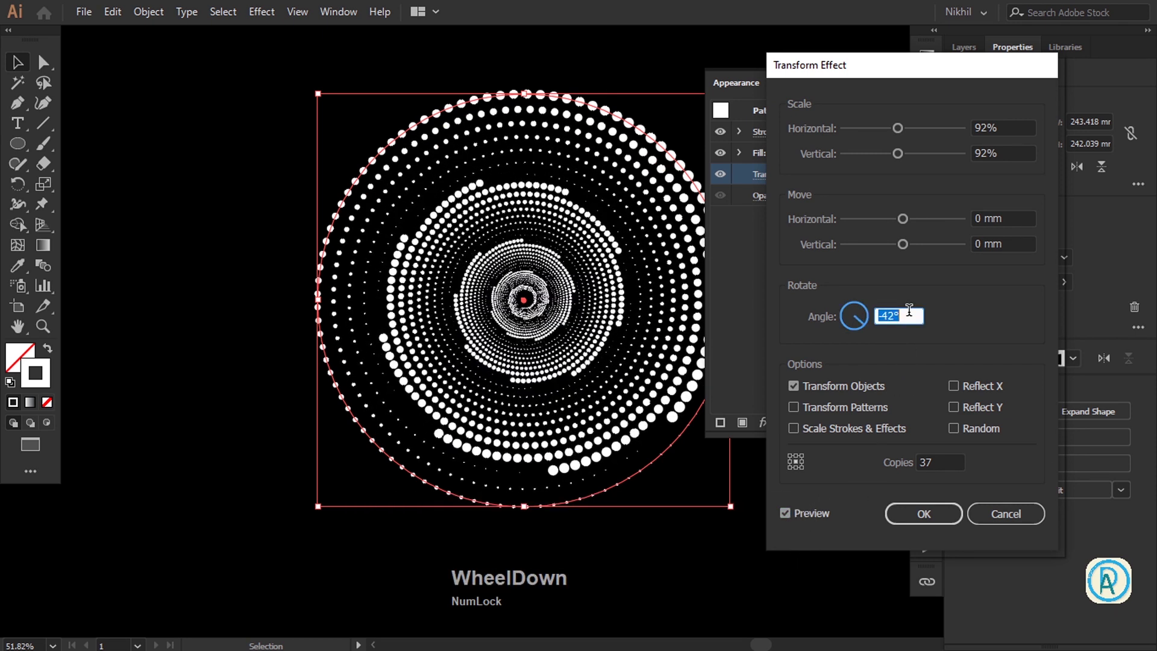
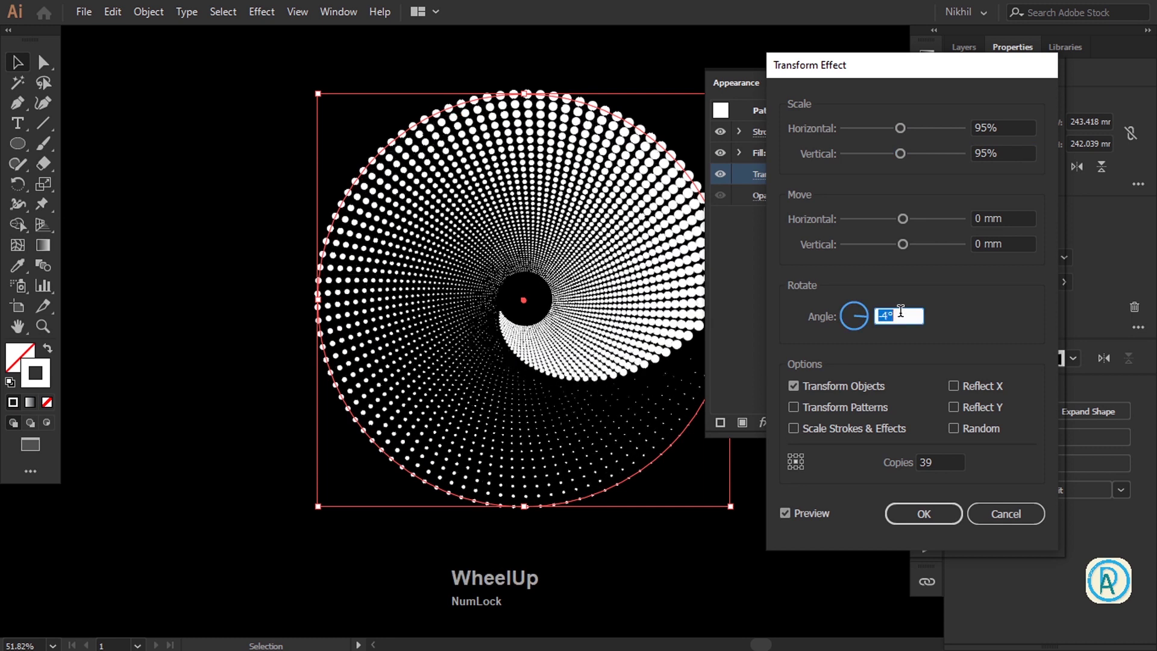
scroll("down", 3)
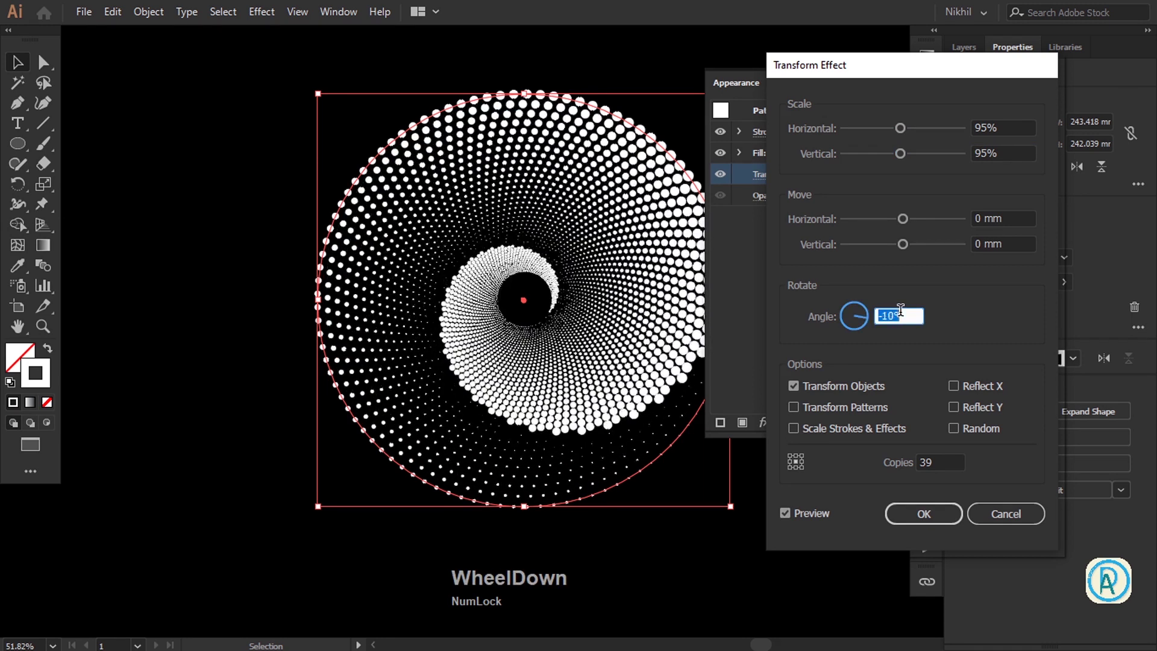
scroll("up", 3)
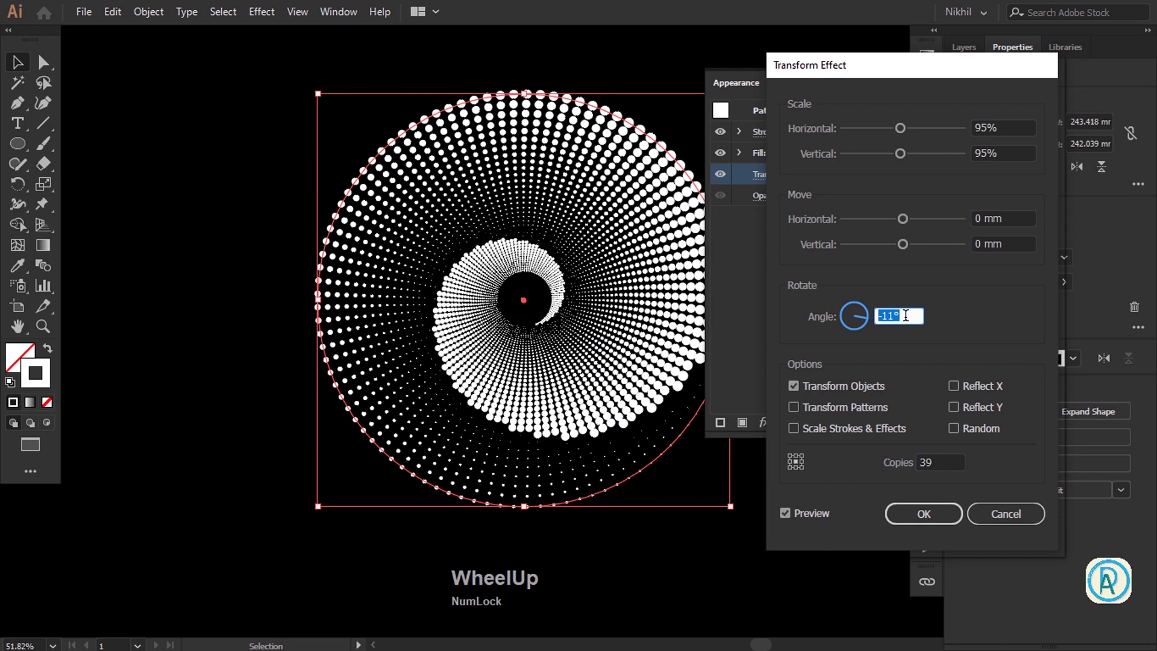
left_click(929, 514)
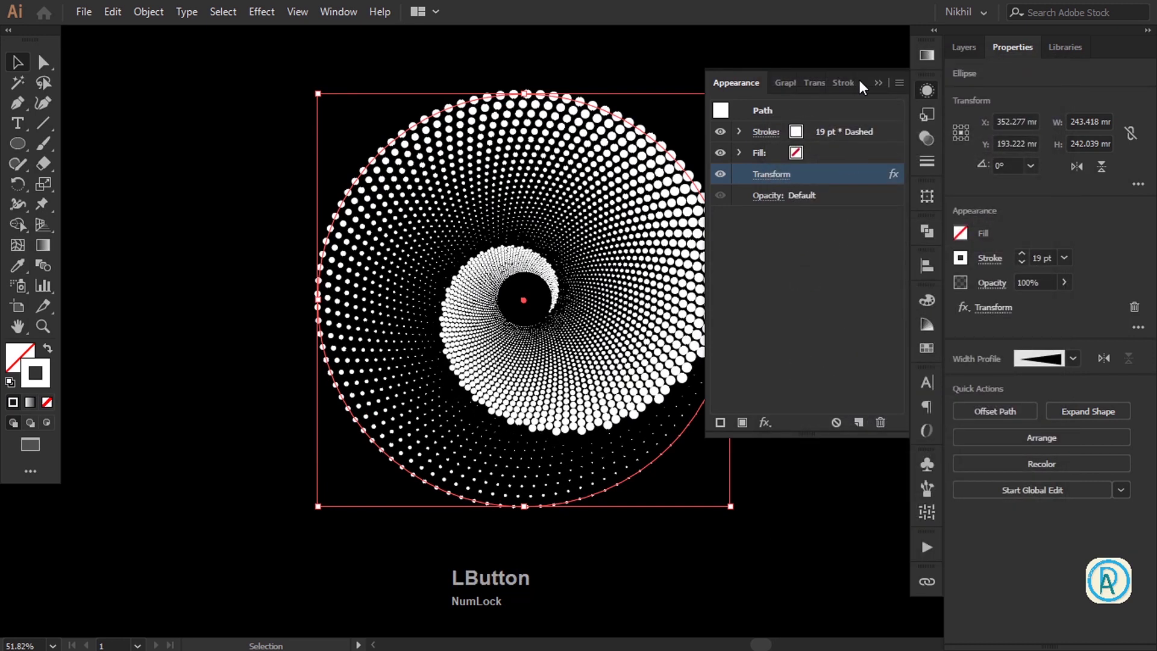
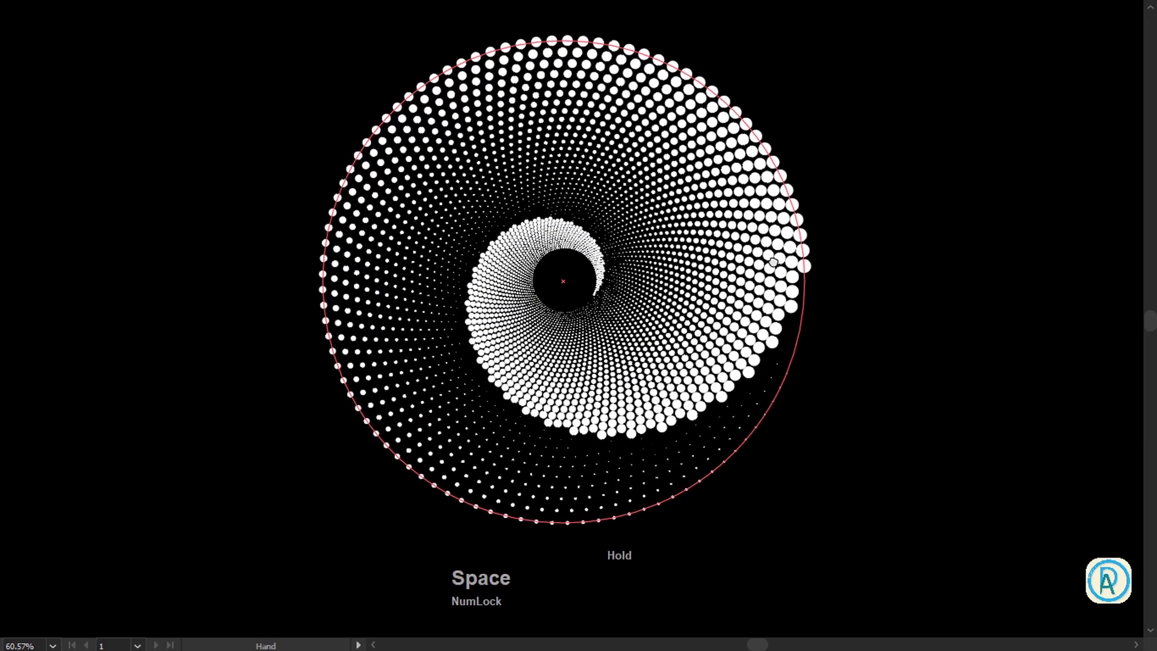
Deselect the artwork to show the clean dot vortex full-screen on black
left_click(923, 224)
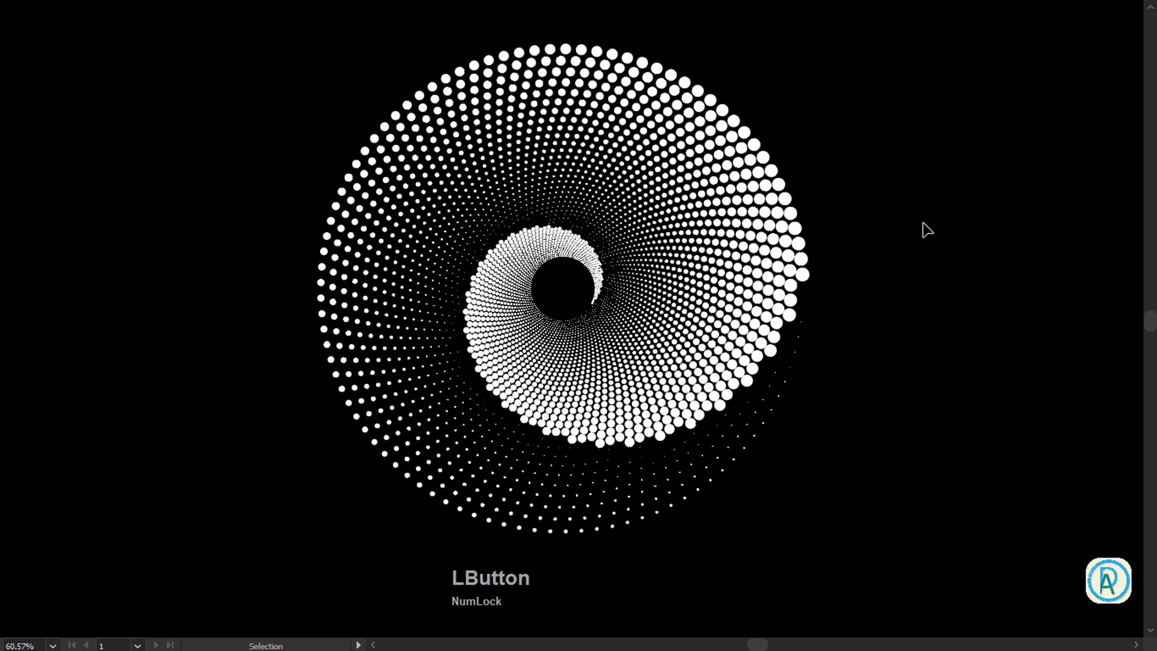